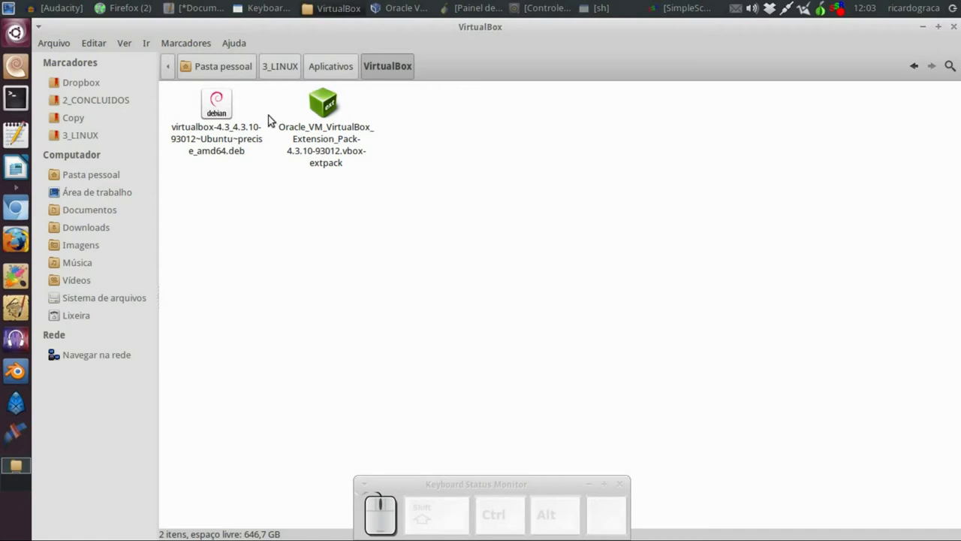
Review the VirtualBox .deb installer and Oracle Extension Pack files in the Nautilus folder.
click(212, 107)
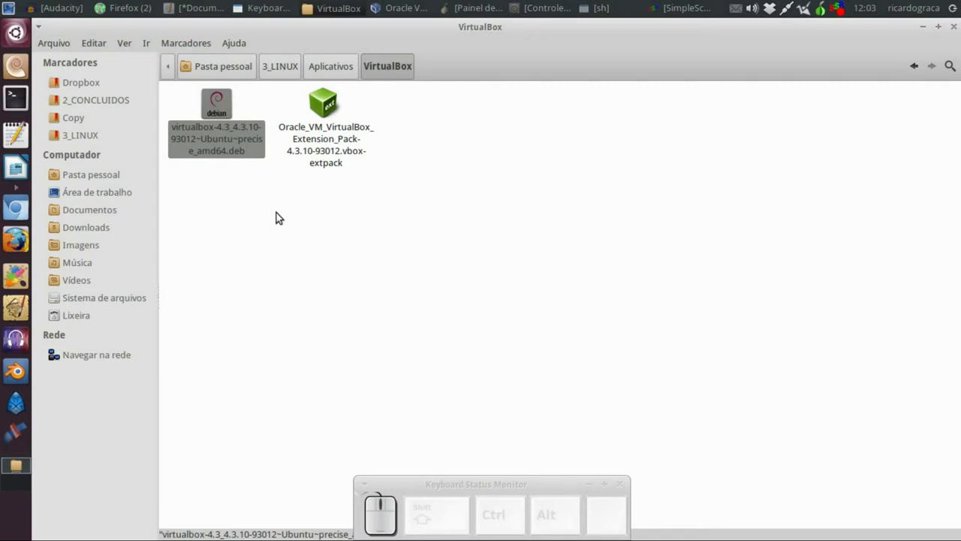
click(236, 253)
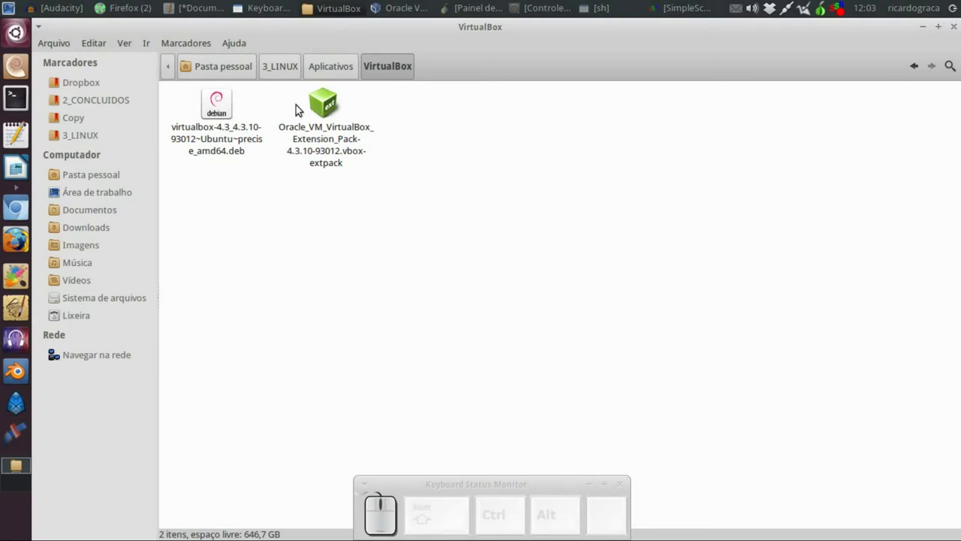
click(223, 108)
click(332, 226)
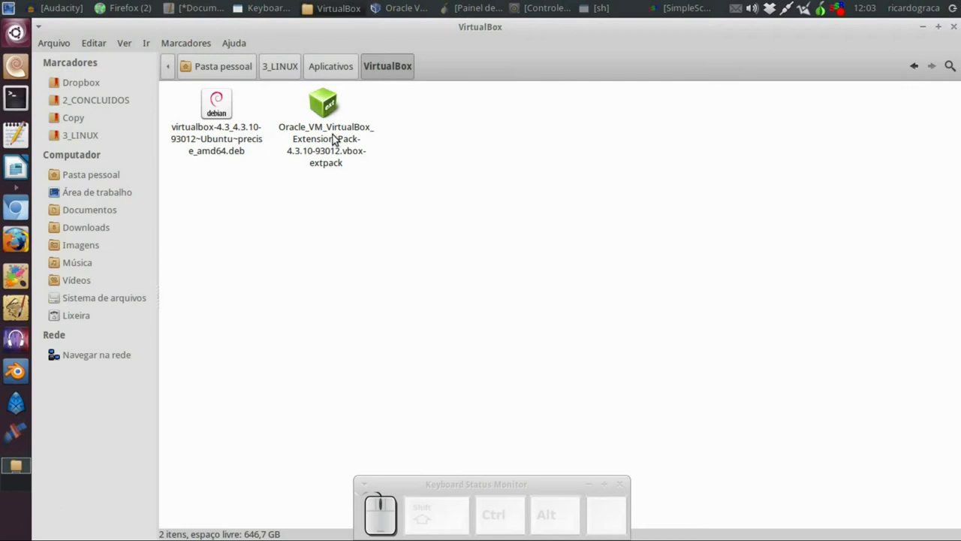
click(325, 118)
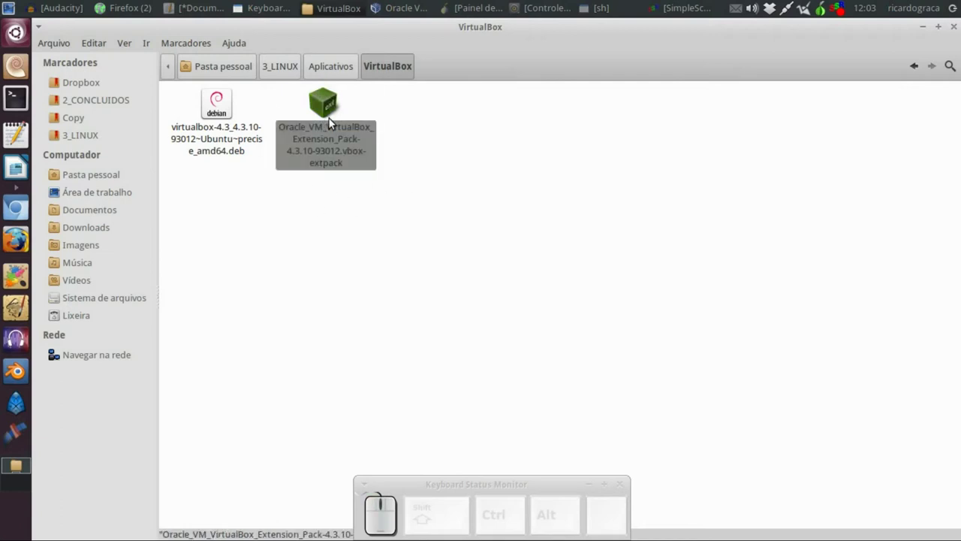
click(459, 167)
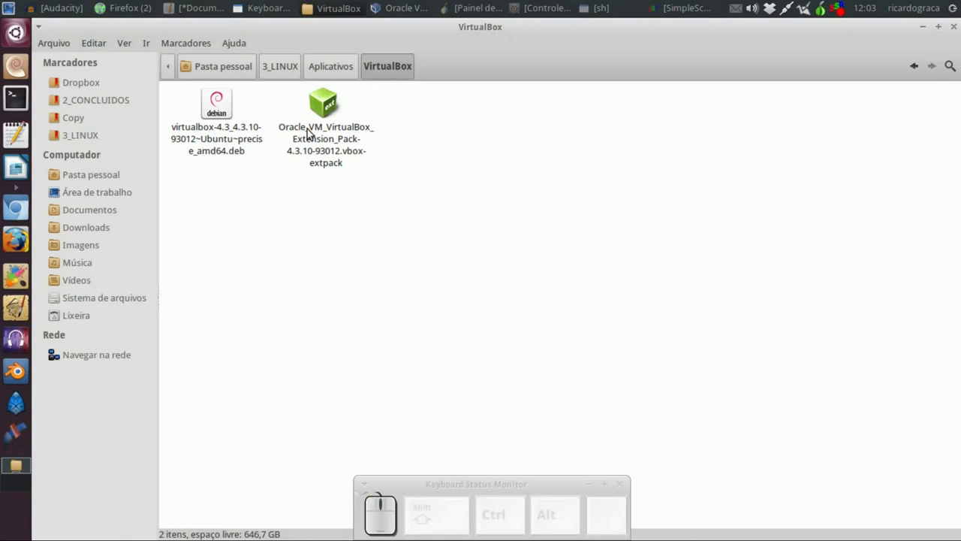
click(925, 32)
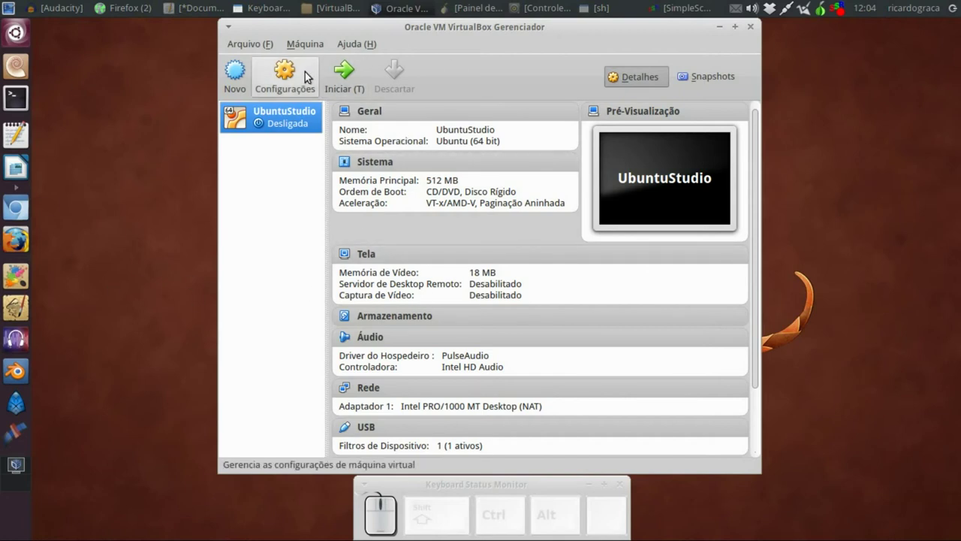
Create a new machine named Linux Bodhi, version Other Linux (64-bit), and advance to memory size.
click(244, 76)
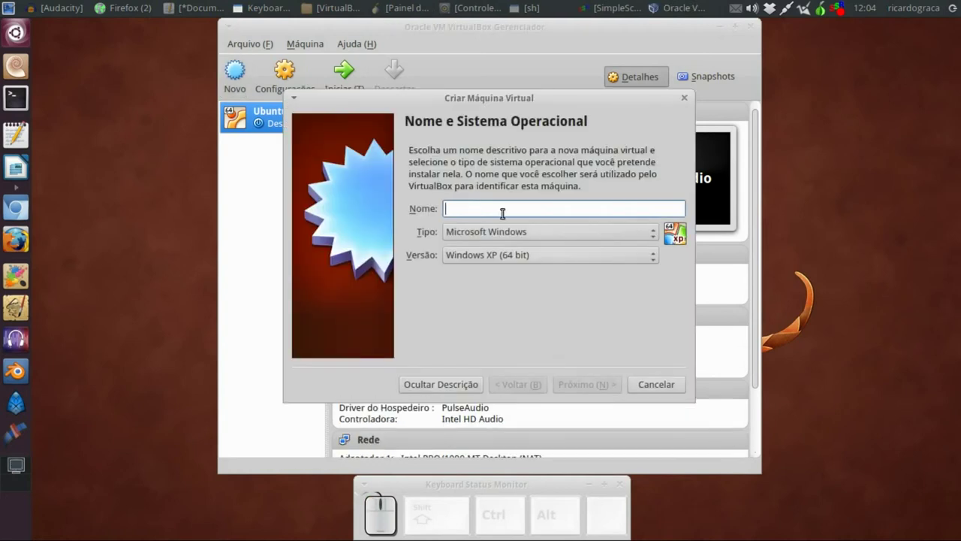
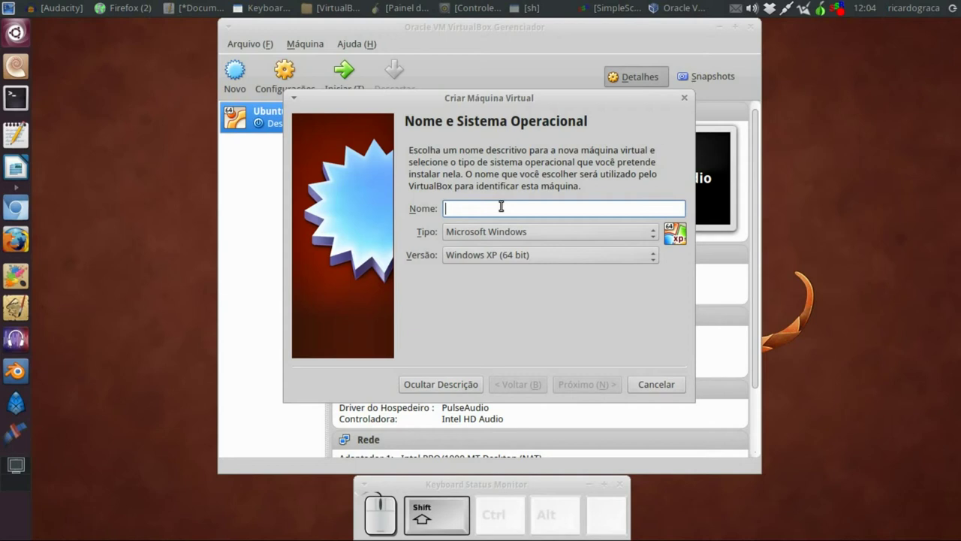
key(shift+space)
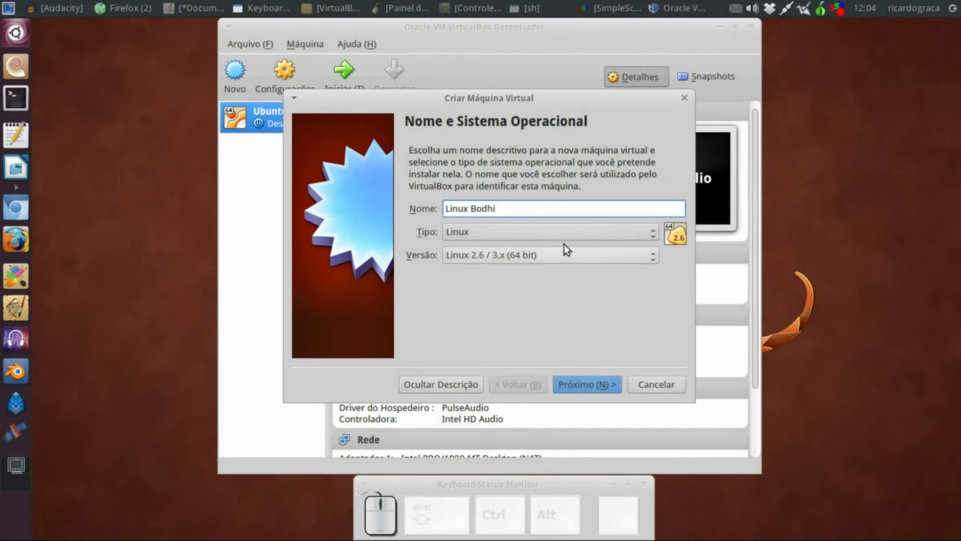
click(559, 235)
click(559, 234)
click(559, 258)
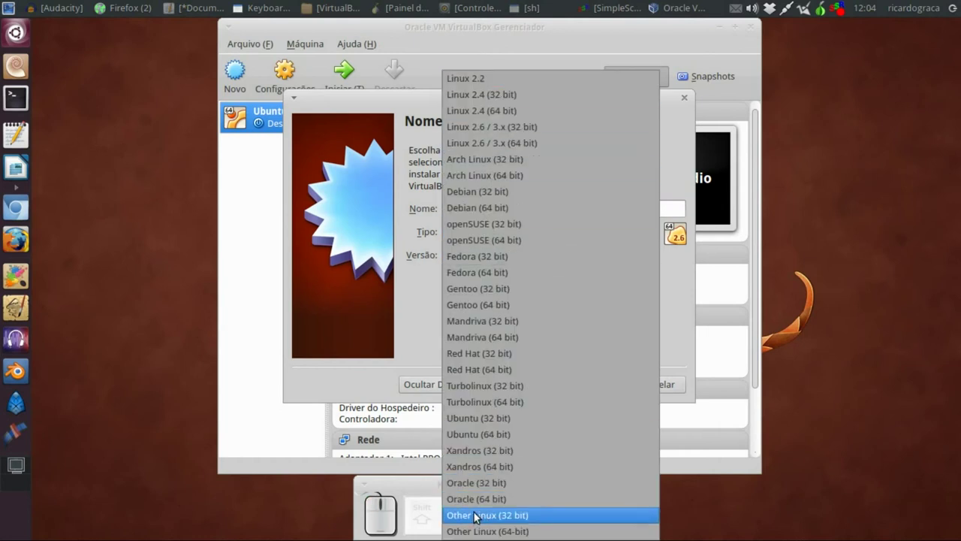
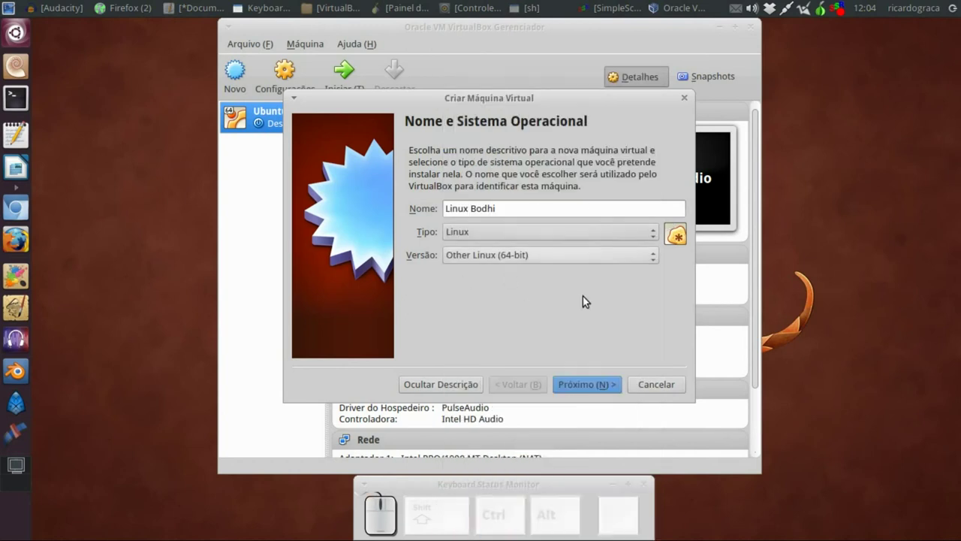
click(601, 384)
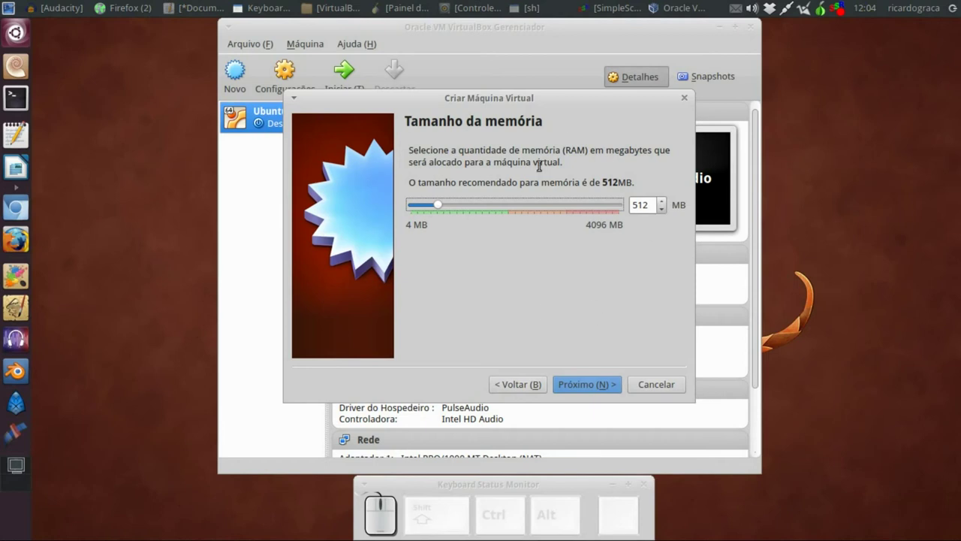
Keep 512 MB memory and create a new dynamically allocated 5,00 GB VDI disk for the machine.
click(576, 384)
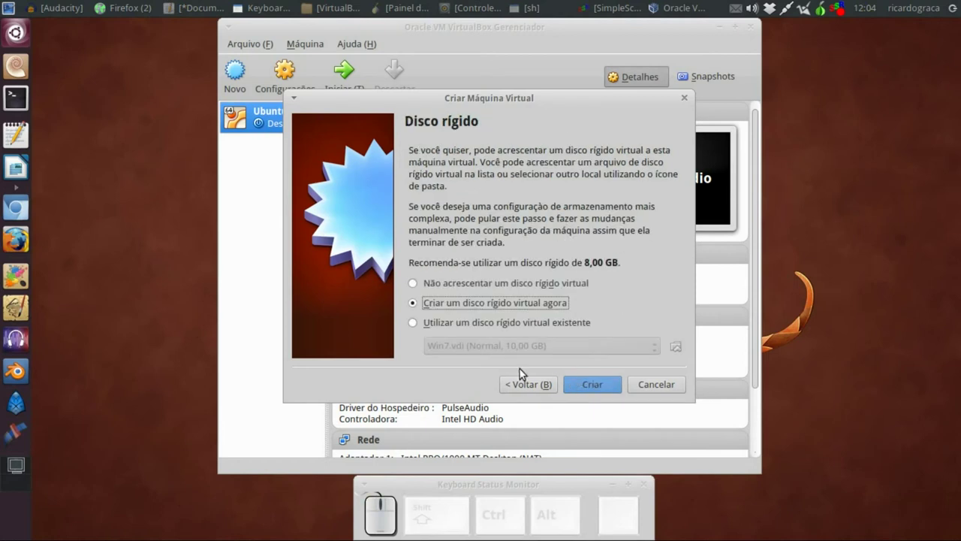
click(601, 386)
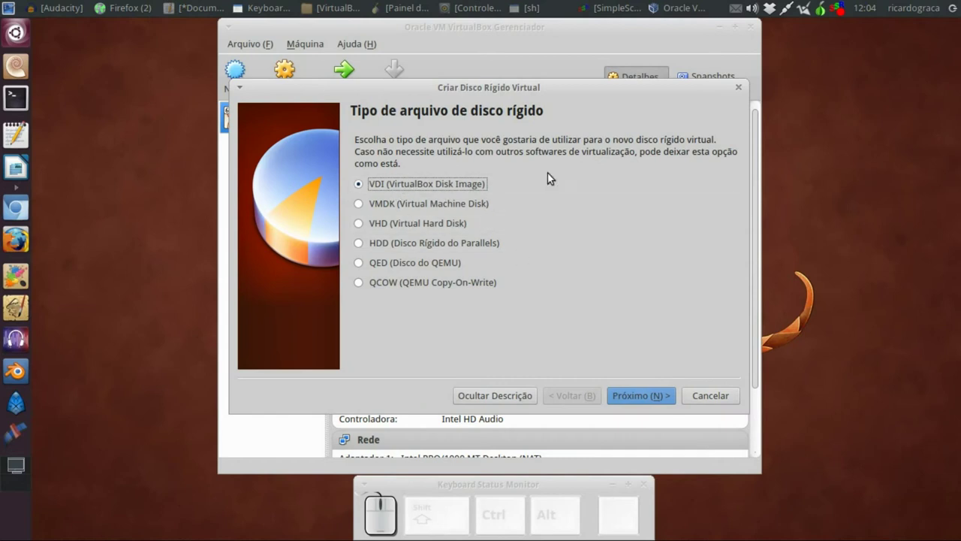
click(657, 398)
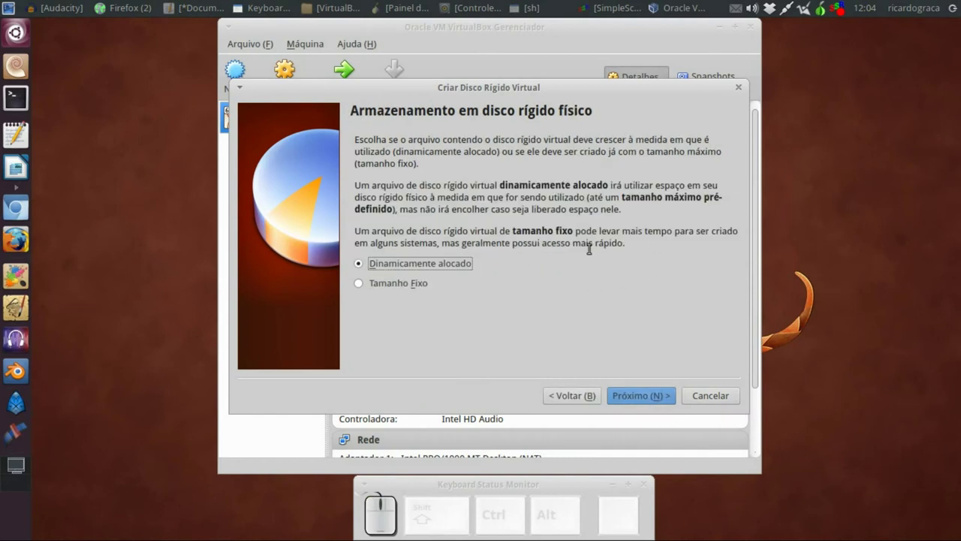
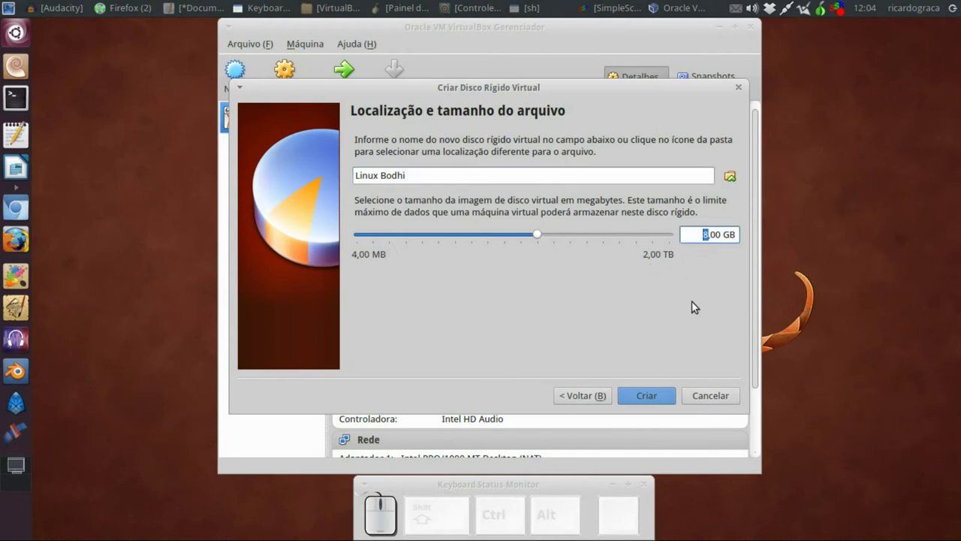
key(5)
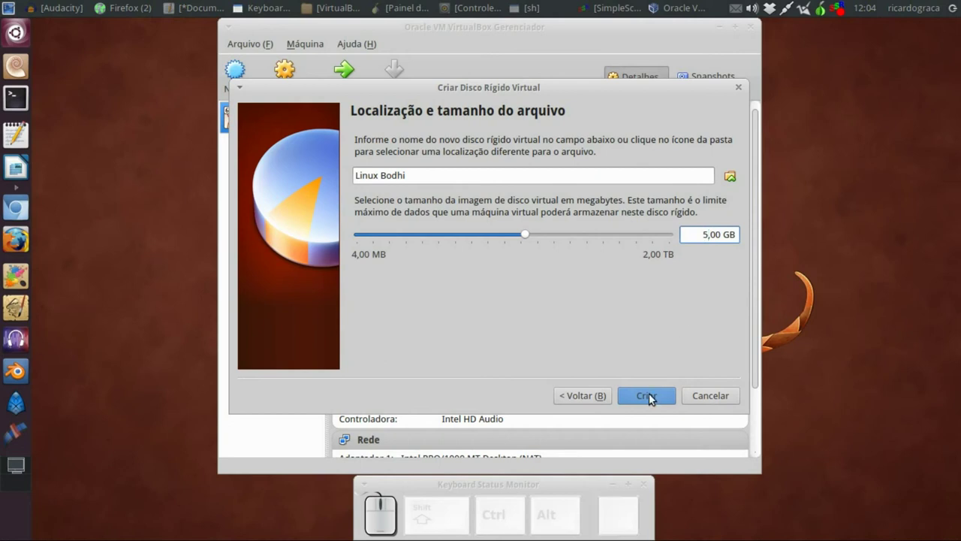
click(653, 397)
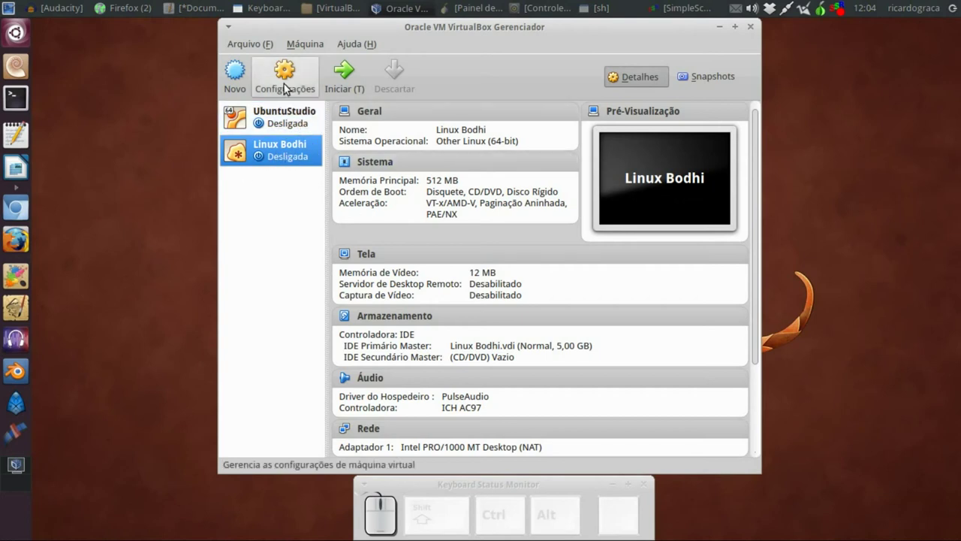
In Linux Bodhi's Sistema settings, uncheck Disquete and order boot as CD/DVD then Disco Rígido.
click(284, 84)
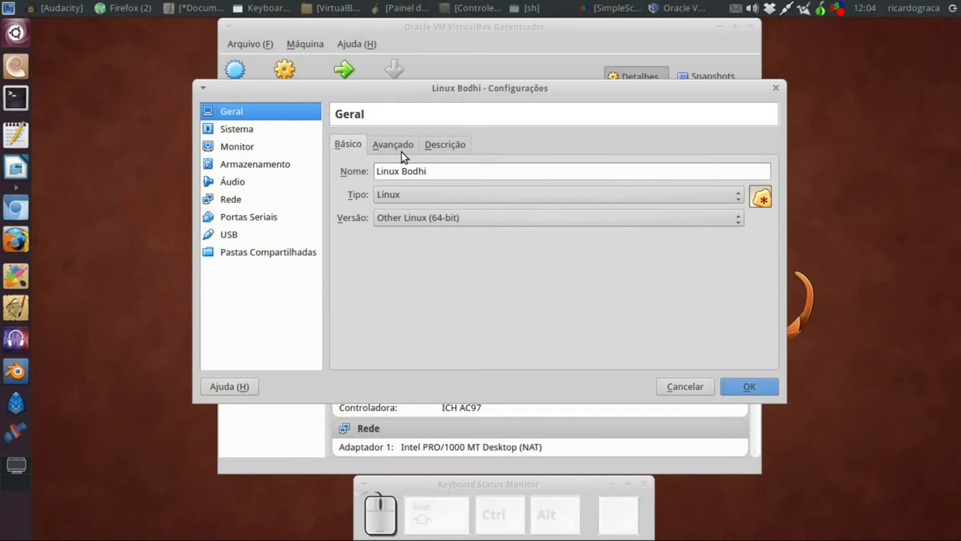
click(257, 136)
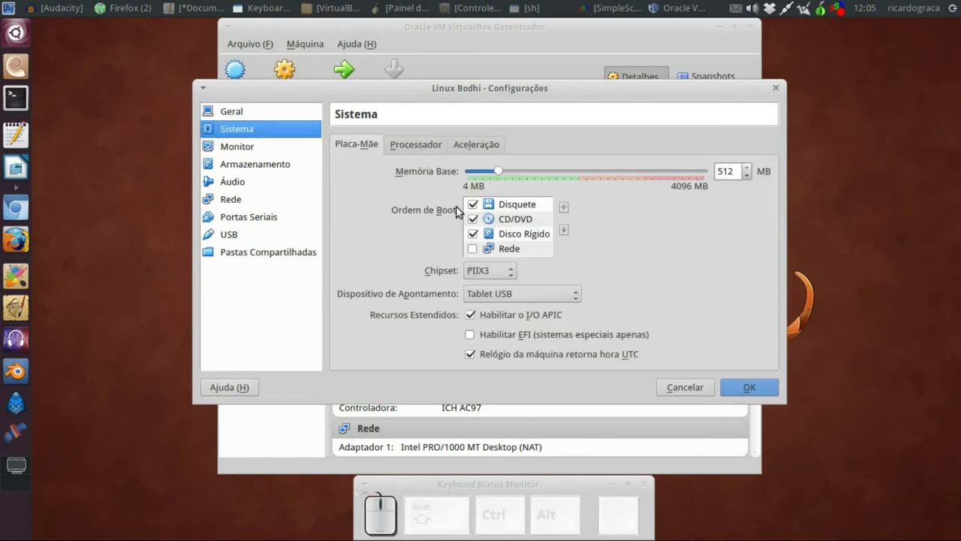
click(474, 205)
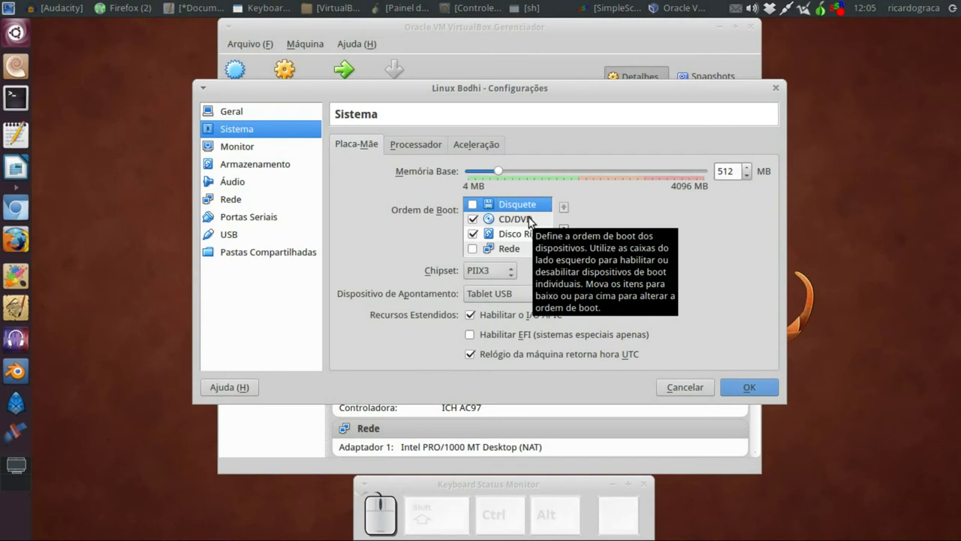
click(533, 221)
click(569, 211)
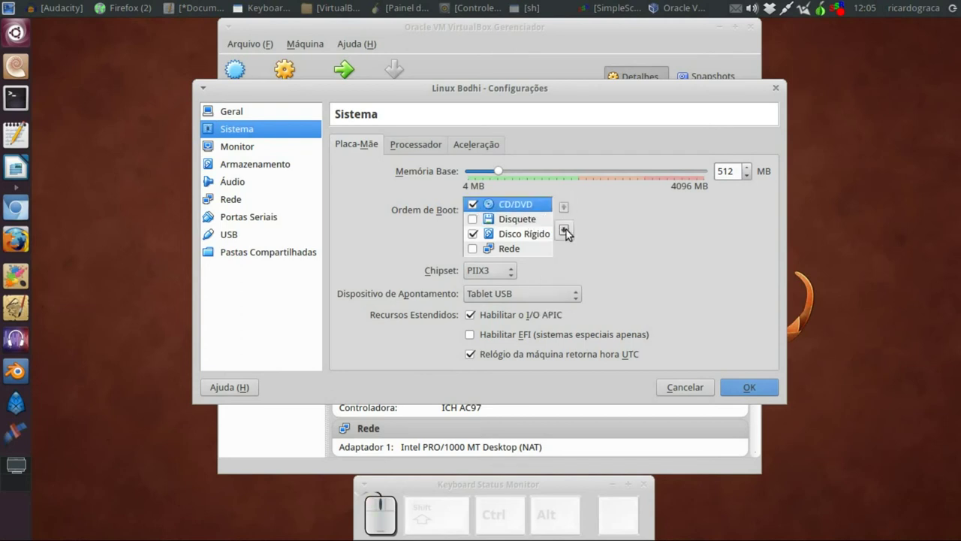
drag(537, 235, 611, 198)
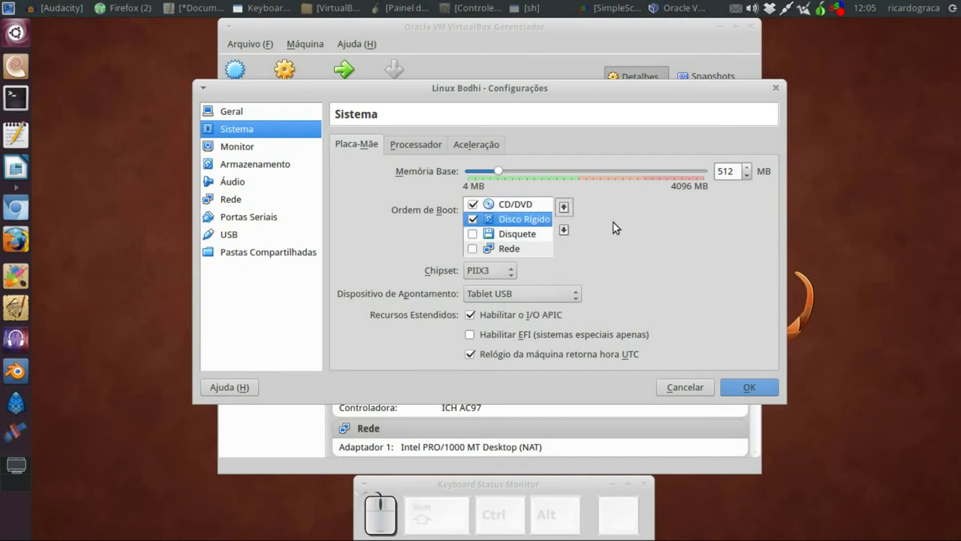
Browse the other tabs of the Sistema settings page.
click(420, 150)
click(470, 151)
click(369, 148)
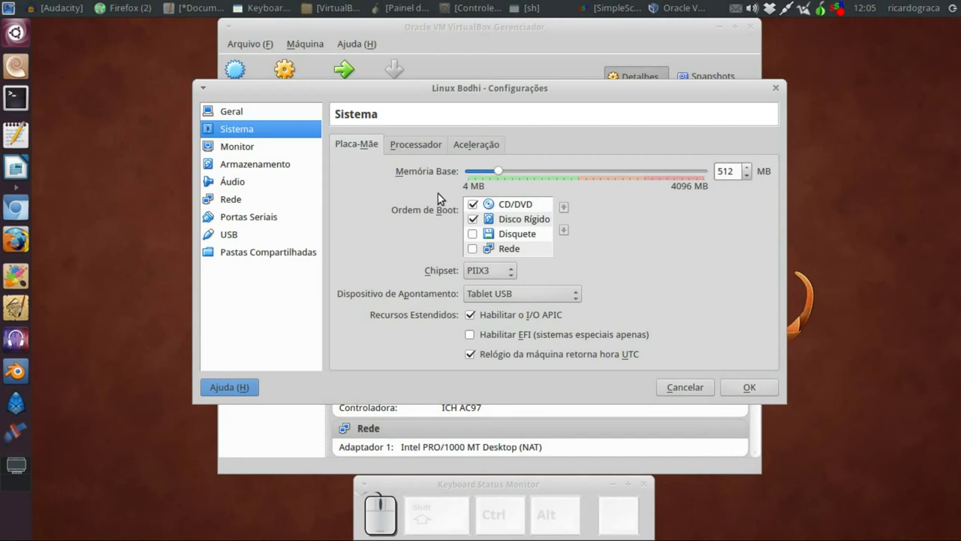
Go through display settings to the Armazenamento page showing the IDE controller, VDI and empty drive.
click(237, 153)
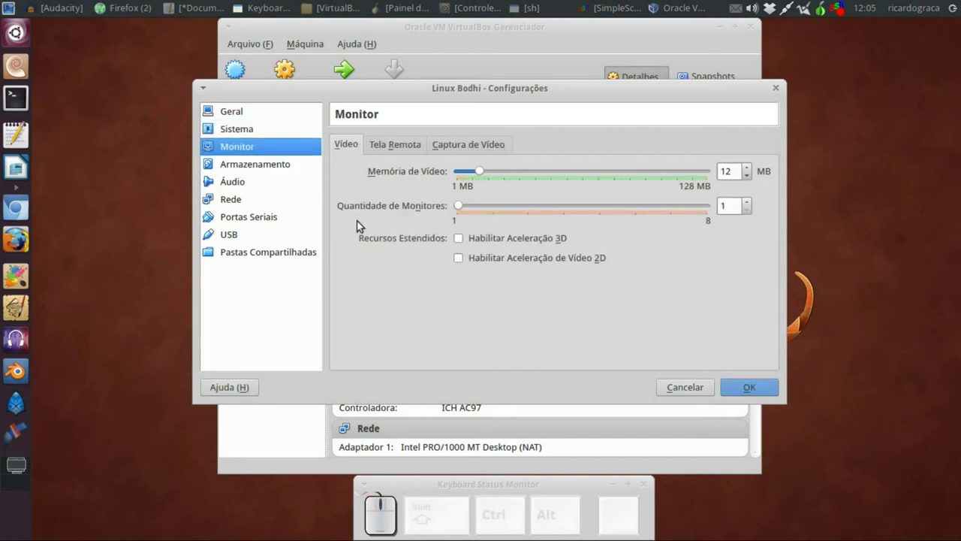
click(253, 167)
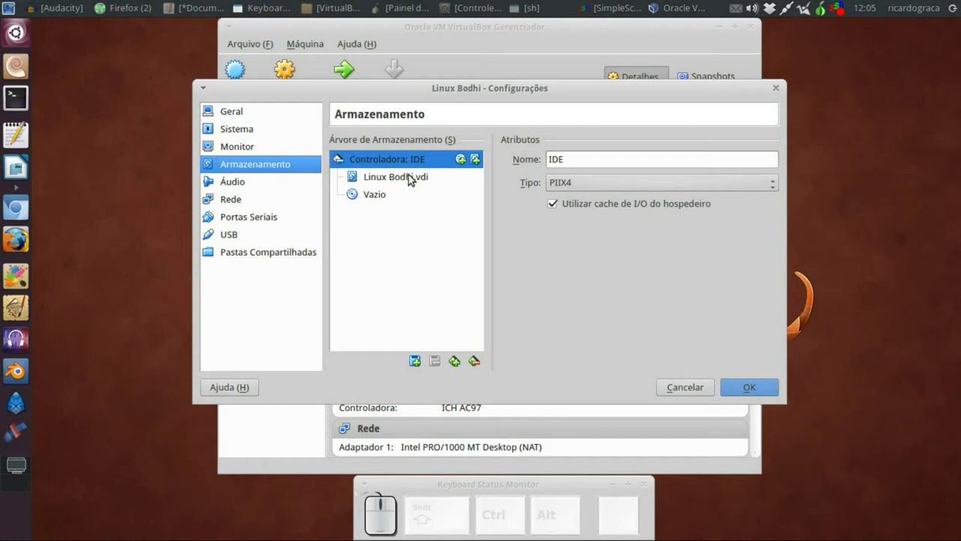
Attach the bodhi-2.4.0-64.iso image to the empty CD/DVD drive, then return to Sistema settings.
click(406, 181)
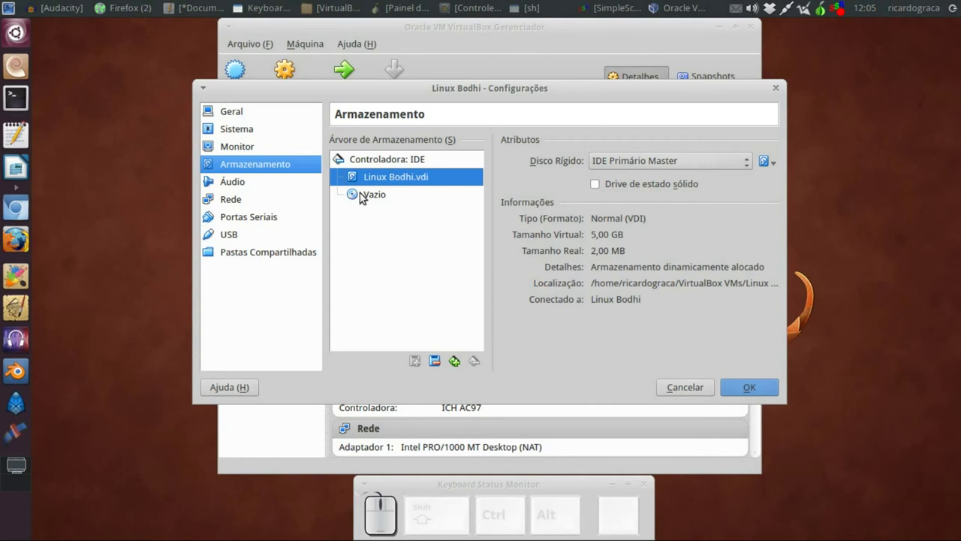
click(368, 197)
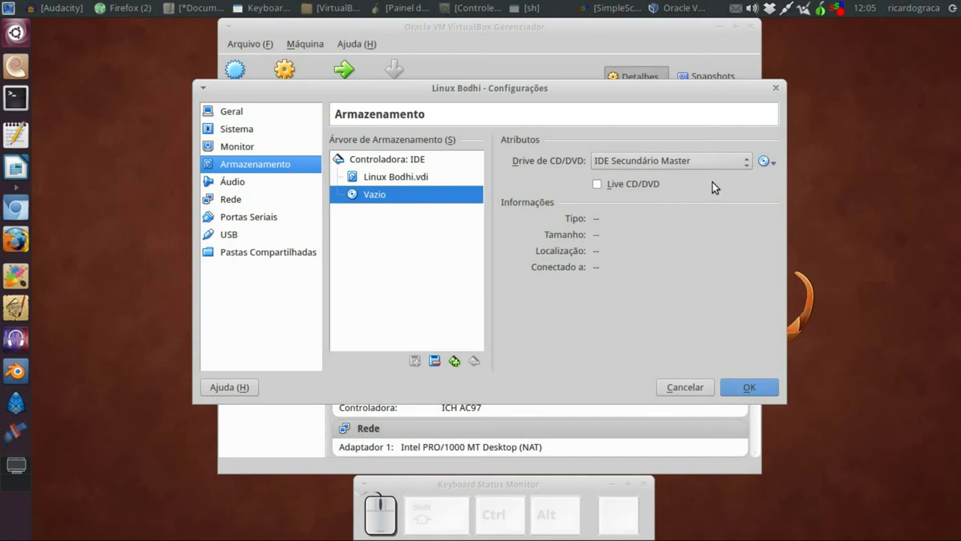
click(776, 168)
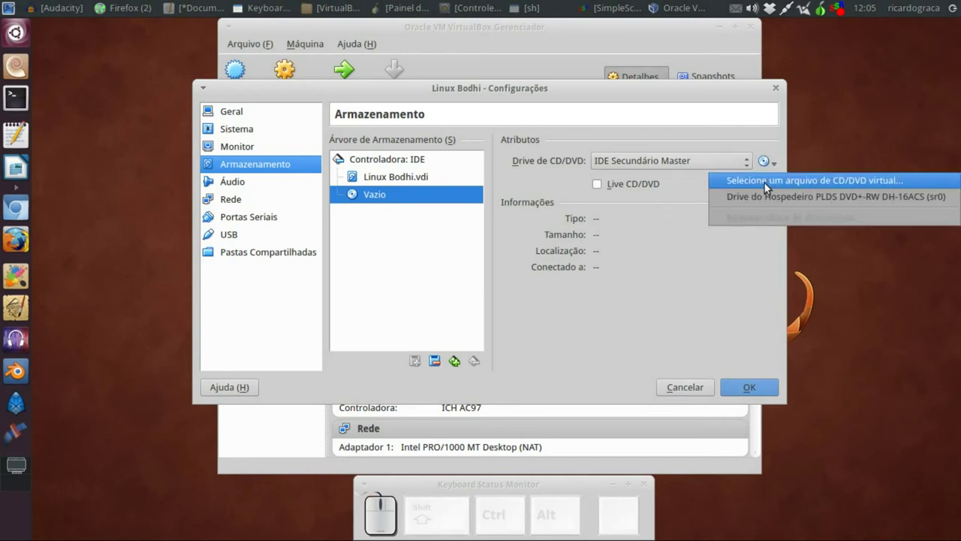
click(765, 184)
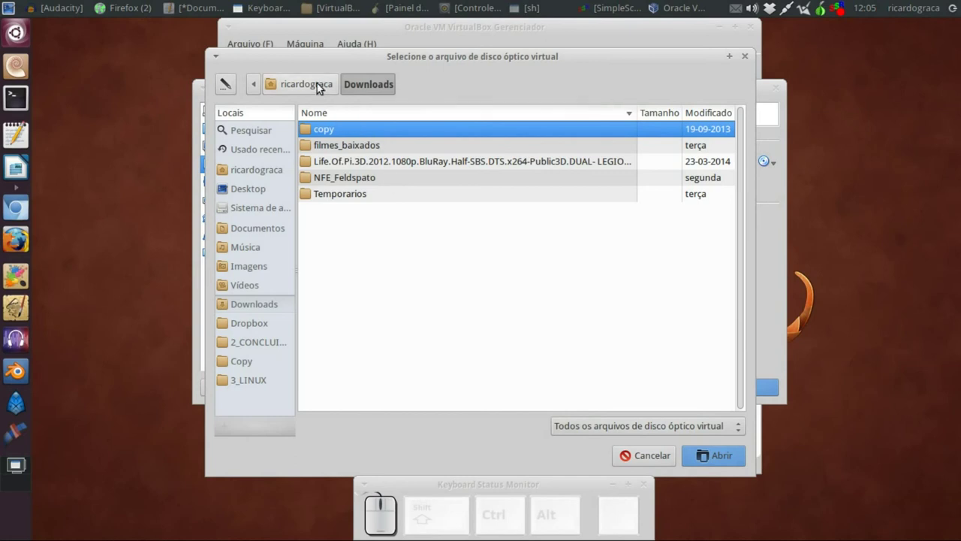
click(345, 171)
click(340, 179)
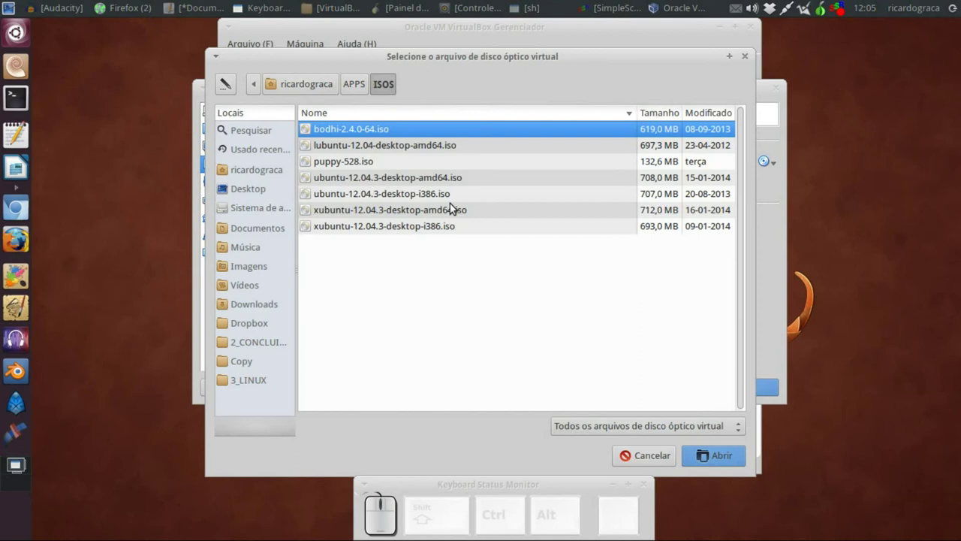
click(347, 130)
click(693, 451)
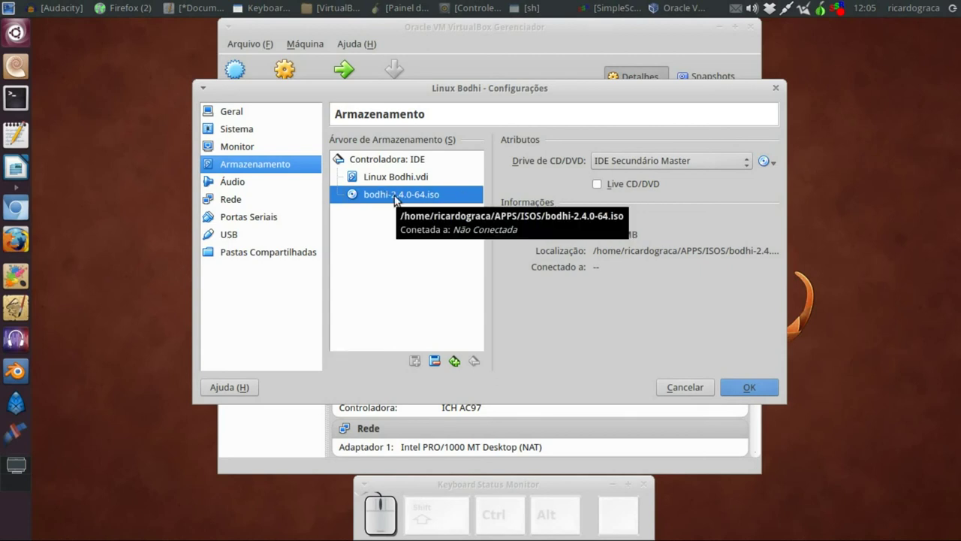
click(257, 135)
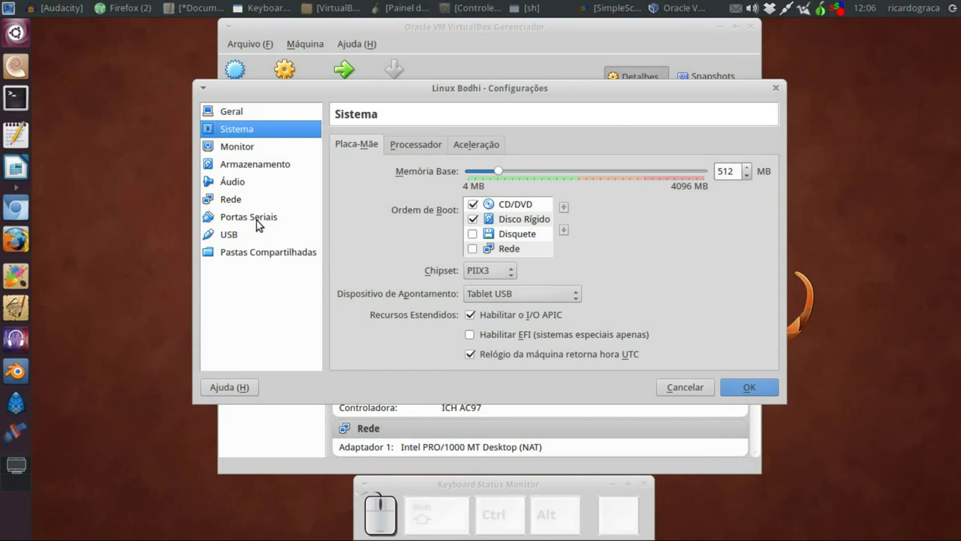
Add /home/ricardograca/Imagens as a shared folder with Apenas para Leitura and Montar Automaticamente.
click(257, 257)
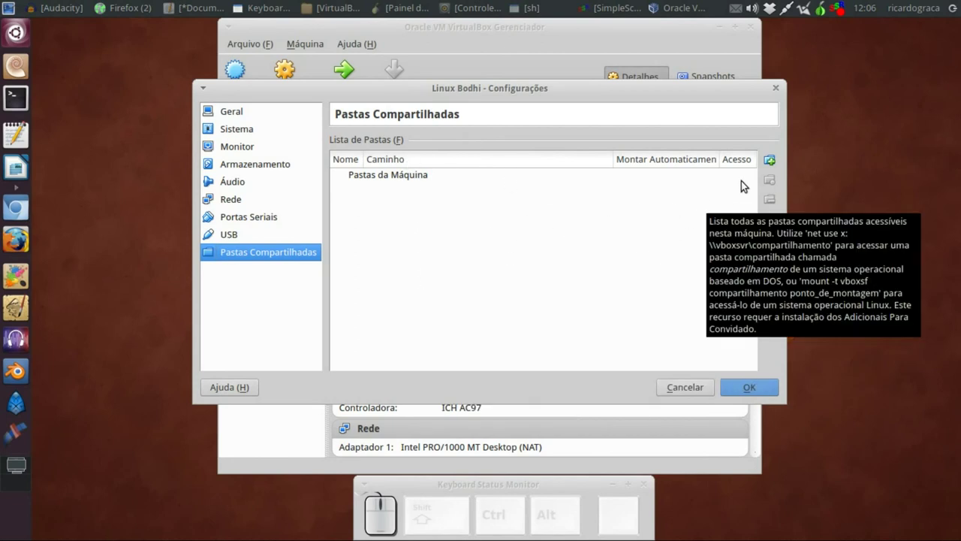
click(768, 164)
click(587, 191)
click(567, 203)
click(700, 453)
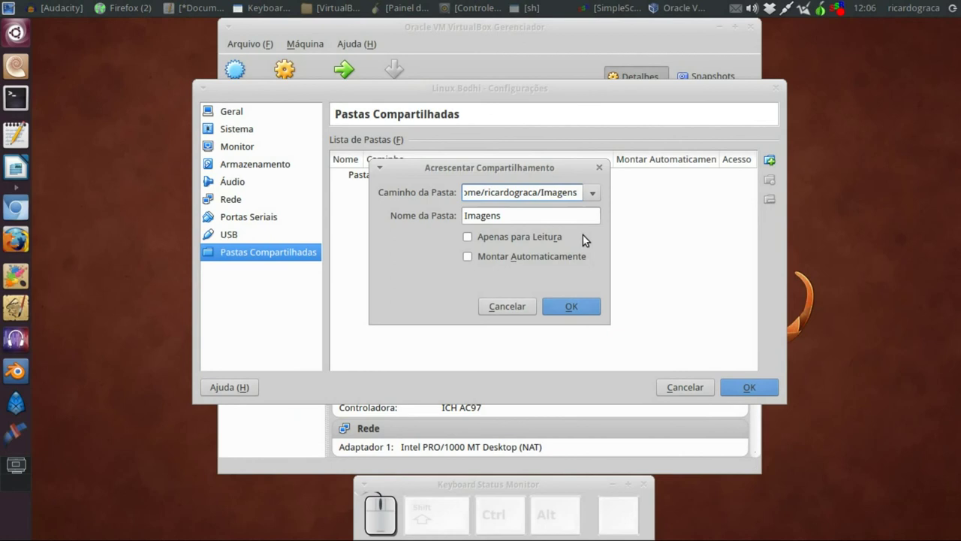
click(504, 241)
click(490, 259)
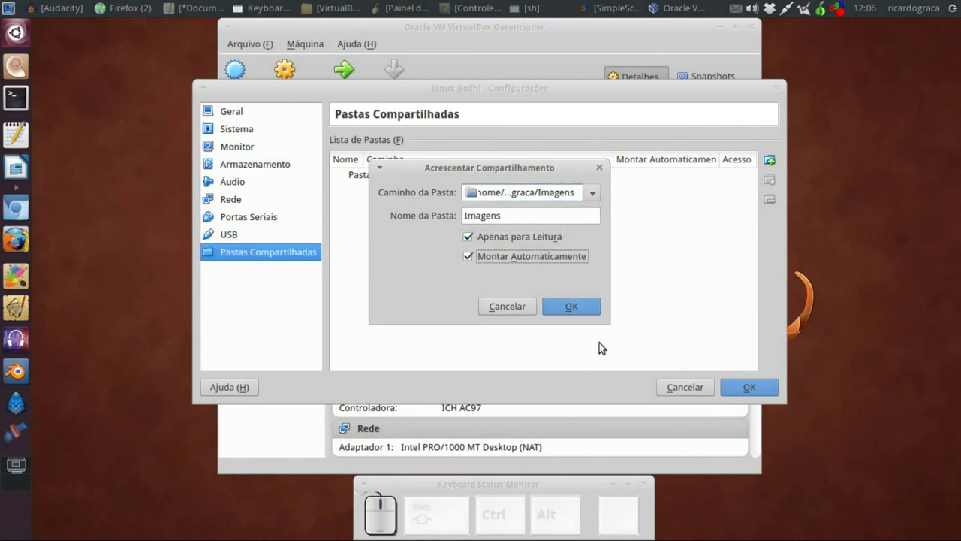
click(593, 307)
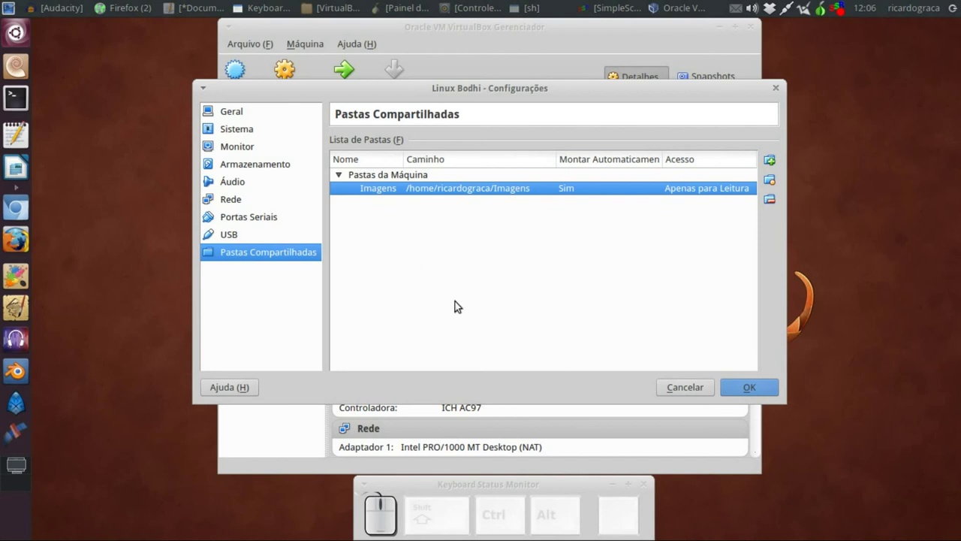
Save the settings, start Linux Bodhi and choose 'live – boot the Live System' in the boot menu.
click(745, 393)
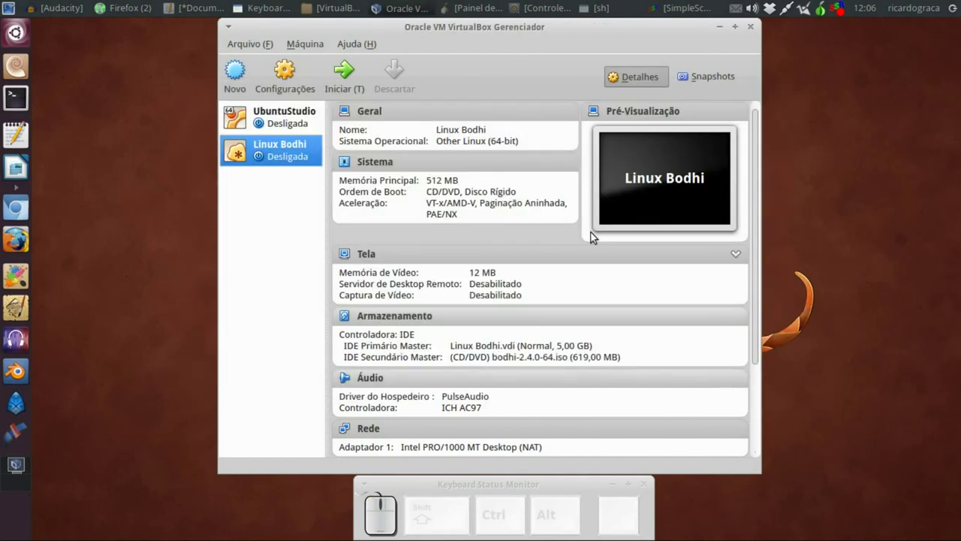
click(347, 77)
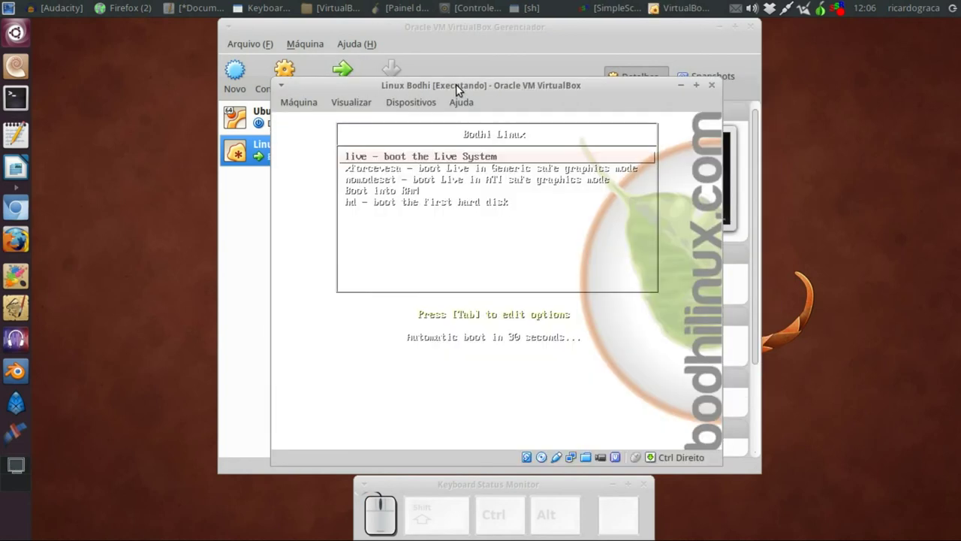
key(Down)
key(Up)
key(Return)
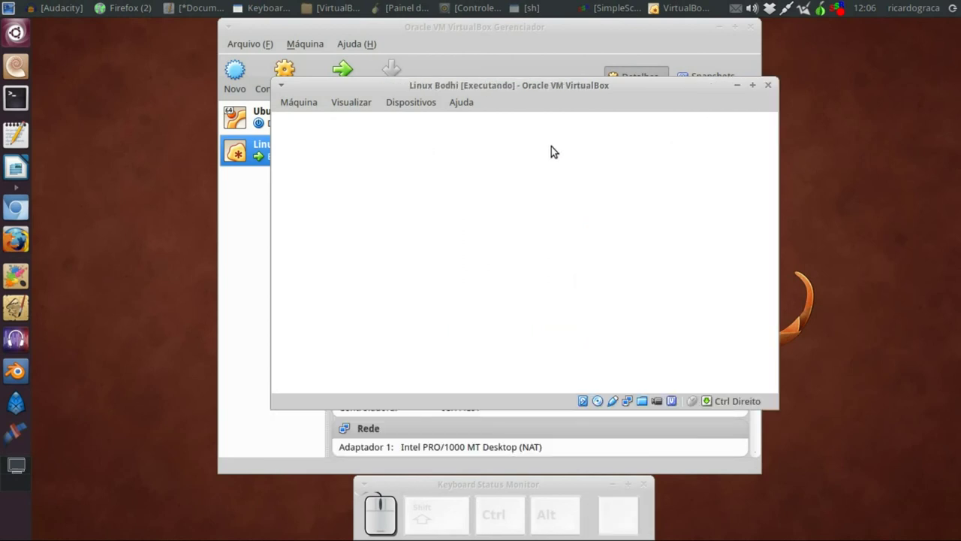
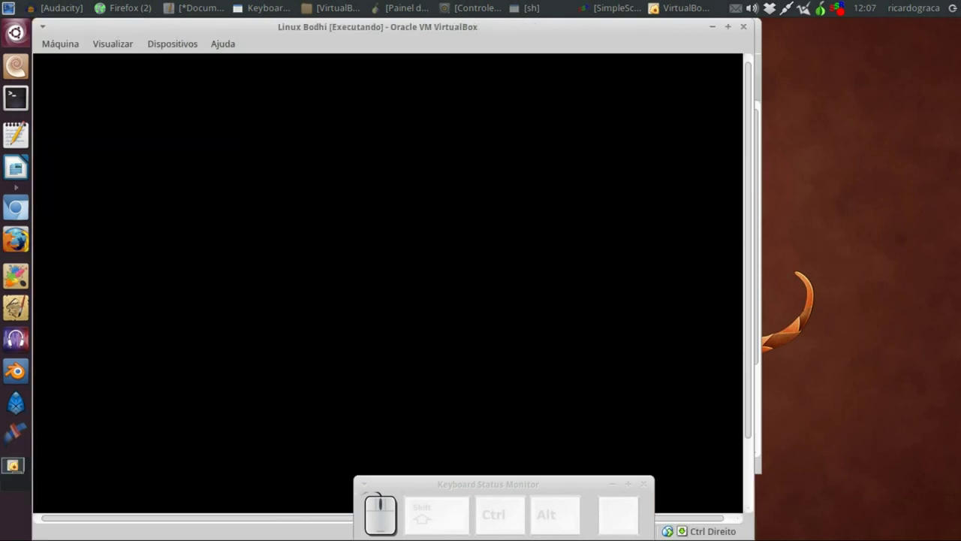
In the Bodhi Profile screen, preview the profiles and select Compositing.
drag(722, 51, 593, 158)
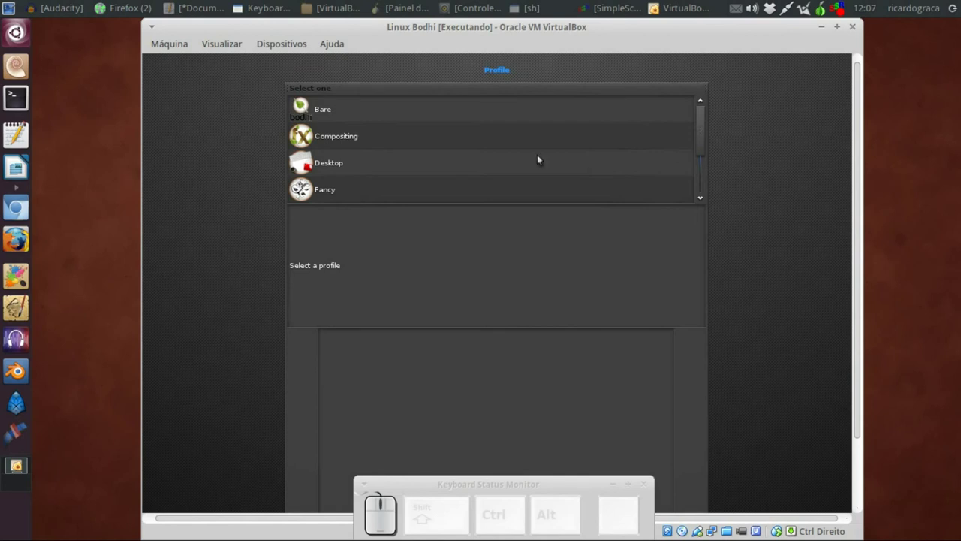
click(339, 109)
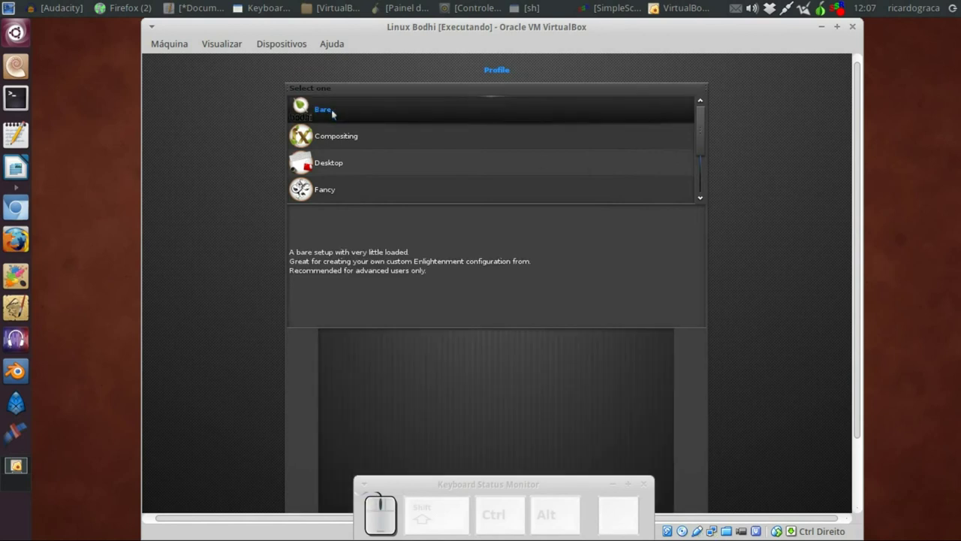
click(340, 166)
click(339, 132)
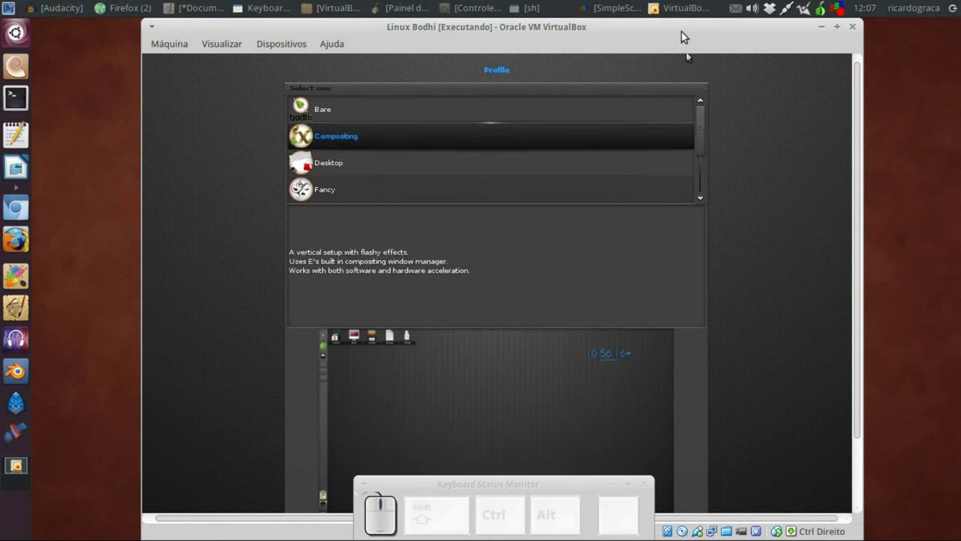
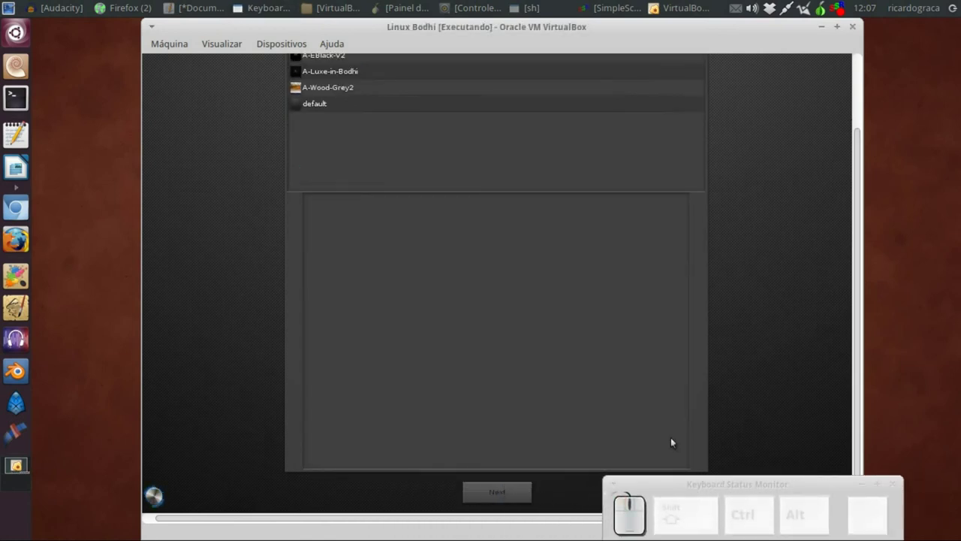
Choose the A-detour-Bodhi theme and apply it to load the live desktop.
click(859, 275)
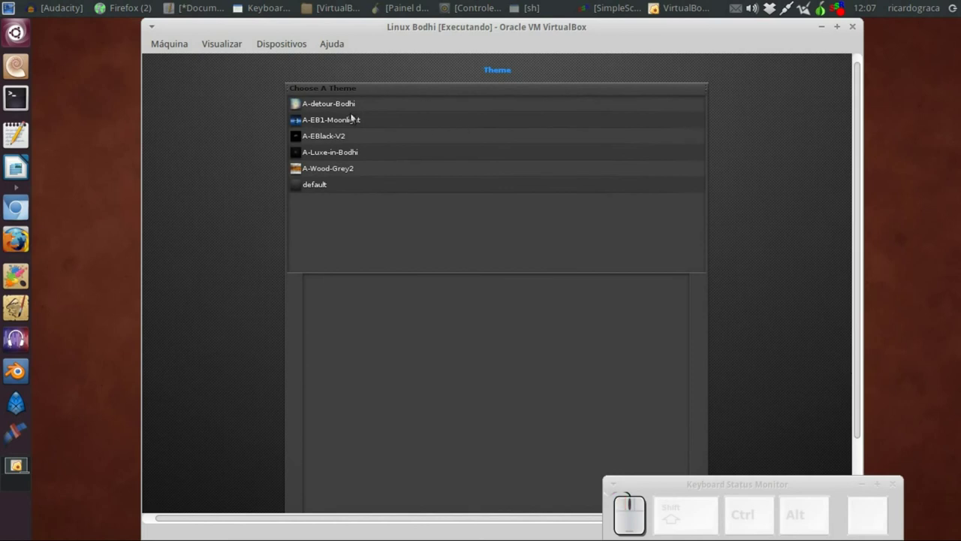
click(356, 102)
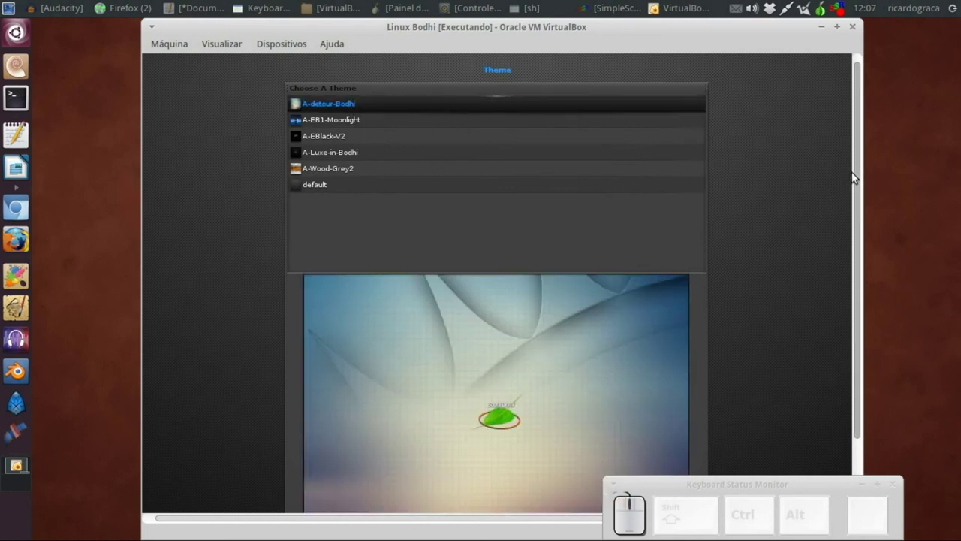
click(858, 174)
click(491, 493)
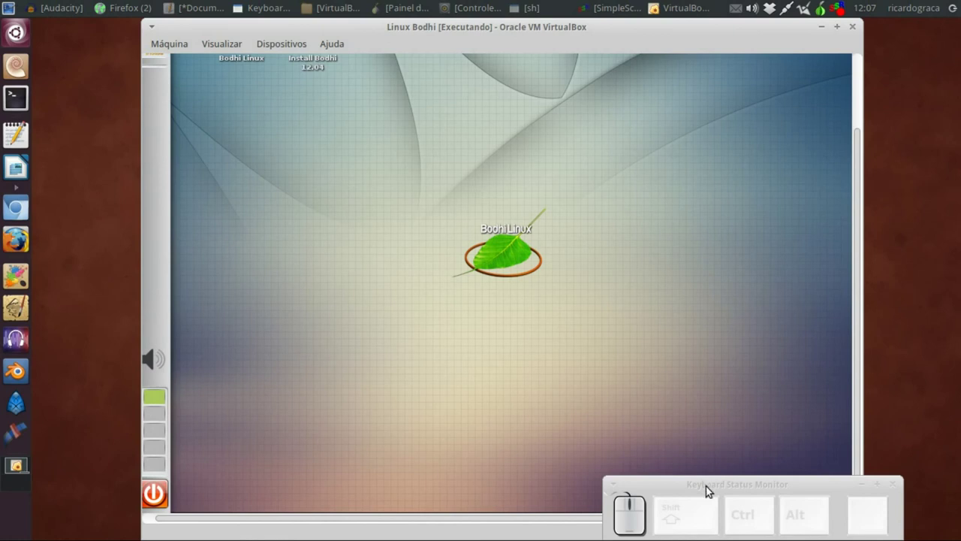
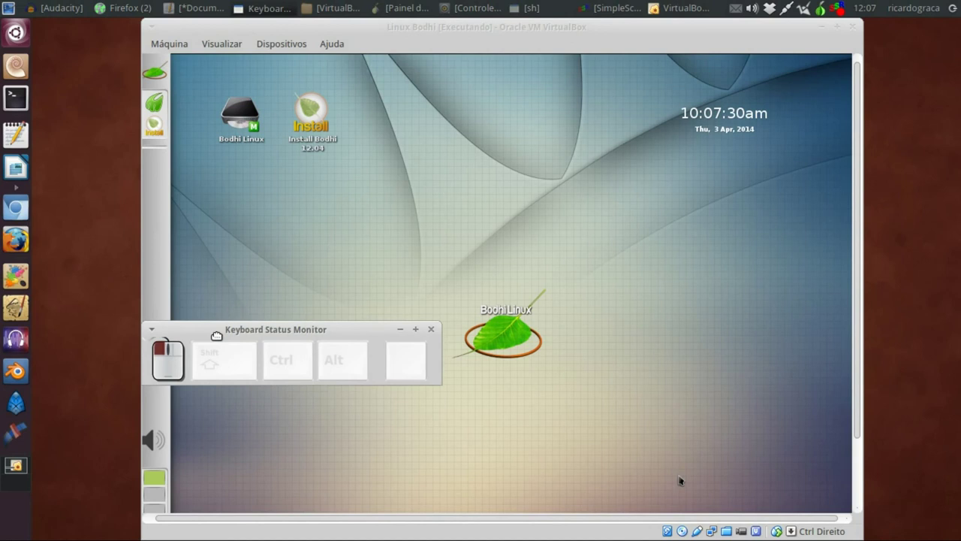
Shrink the running VM window and reach the Bodhi Settings Panel from the desktop menu.
drag(655, 6, 652, 22)
drag(644, 29, 654, 5)
drag(655, 5, 655, 6)
click(655, 5)
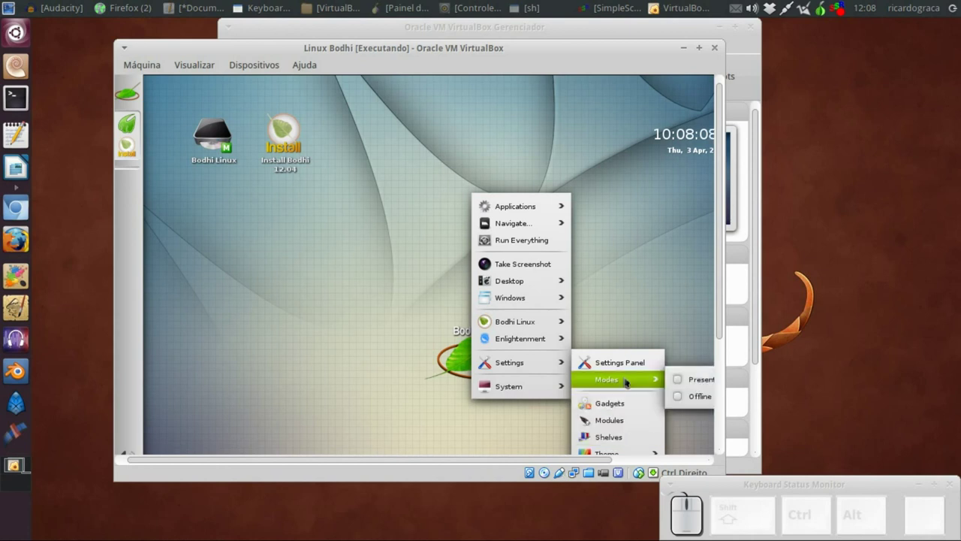
click(655, 6)
drag(655, 5, 655, 5)
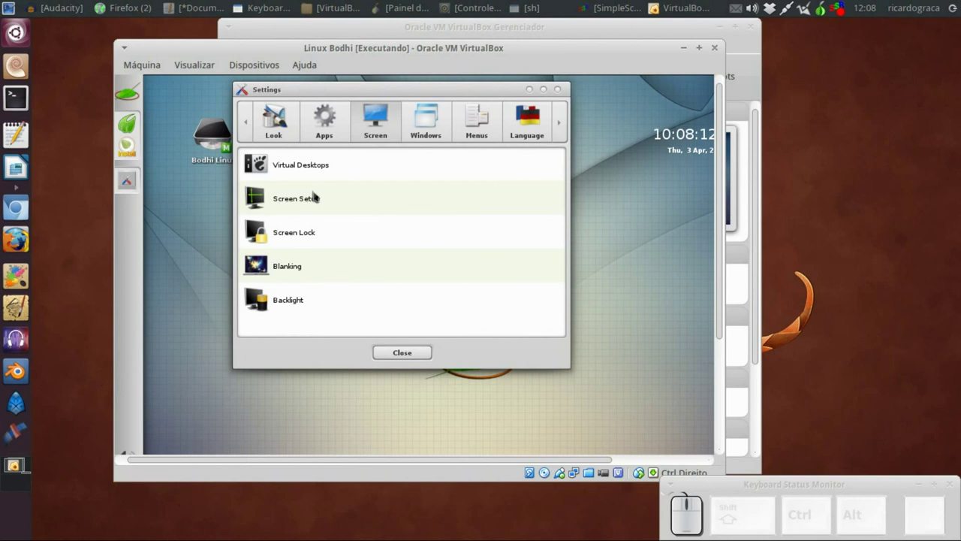
Confirm the 800 x 600 Screen Setup and close the settings panel.
click(655, 5)
drag(655, 6, 655, 6)
click(655, 5)
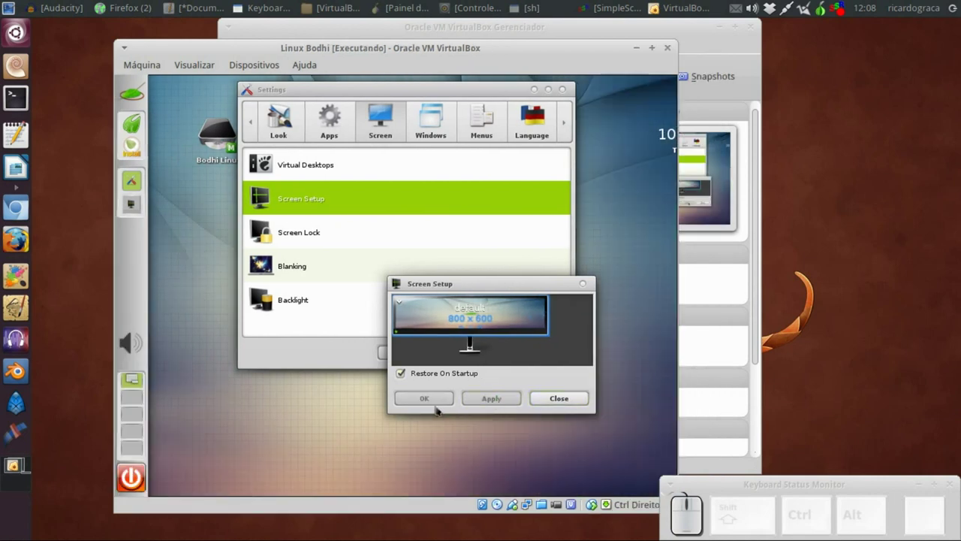
click(655, 5)
click(655, 5)
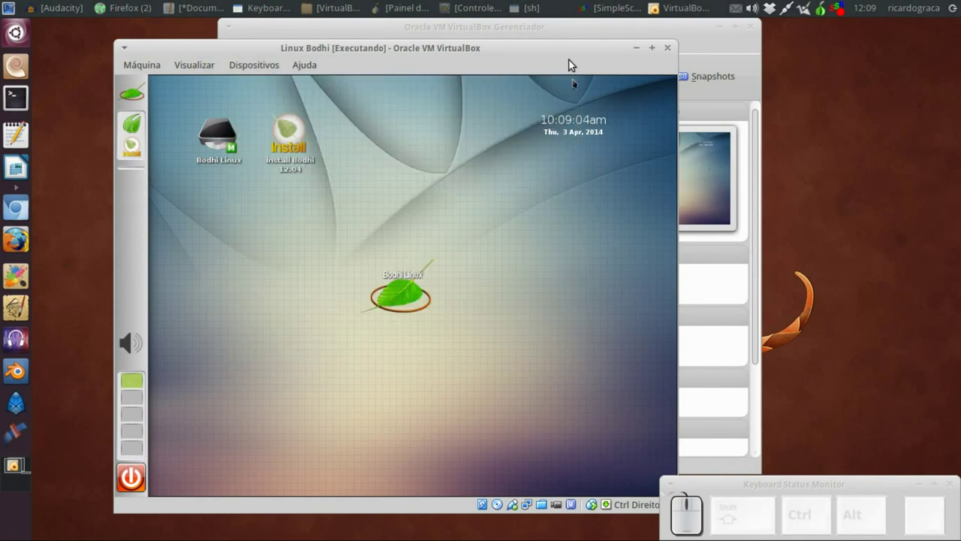
drag(655, 6, 655, 6)
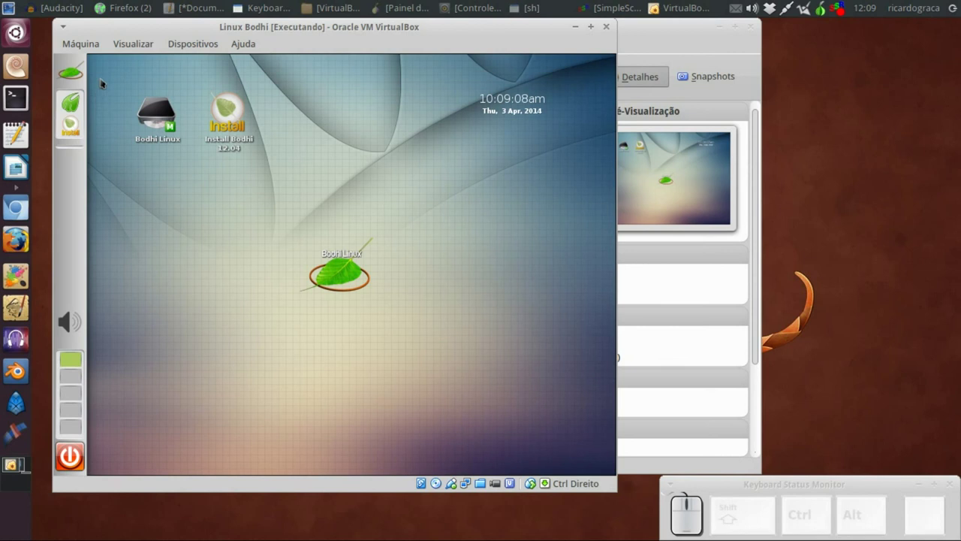
drag(655, 5, 655, 5)
click(655, 5)
click(655, 6)
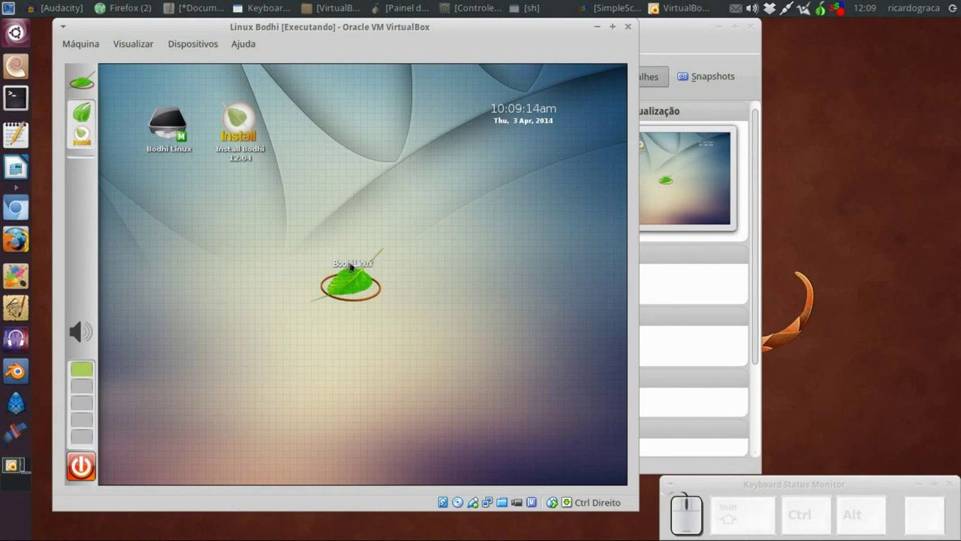
click(655, 5)
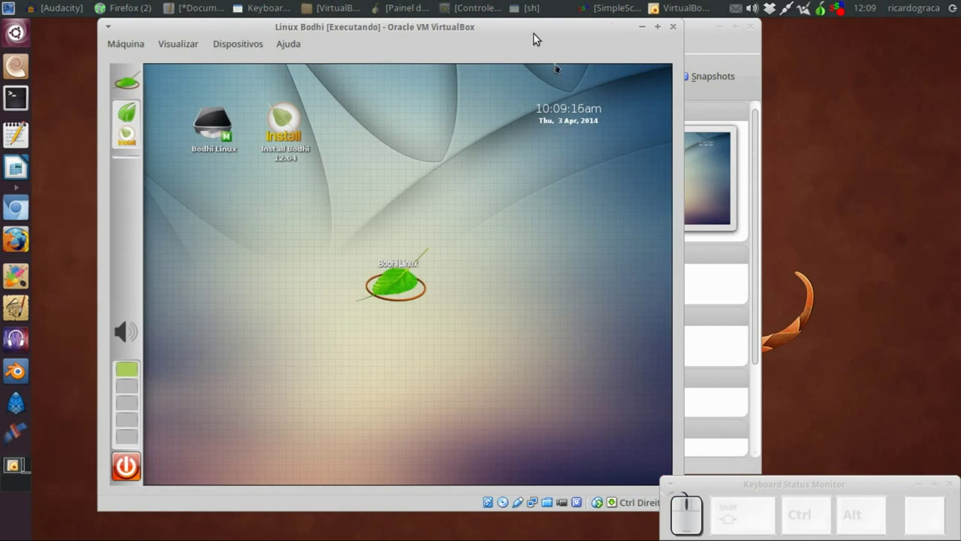
click(655, 6)
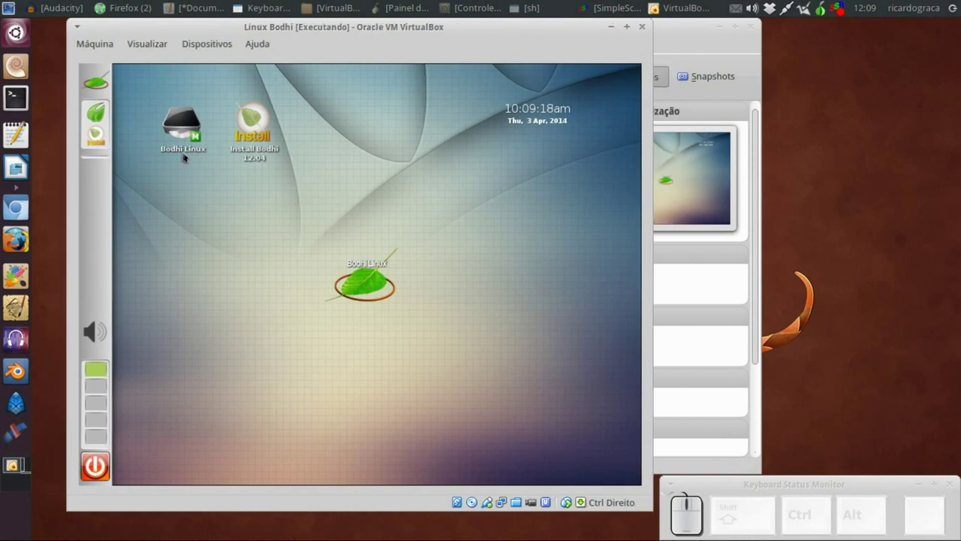
click(655, 6)
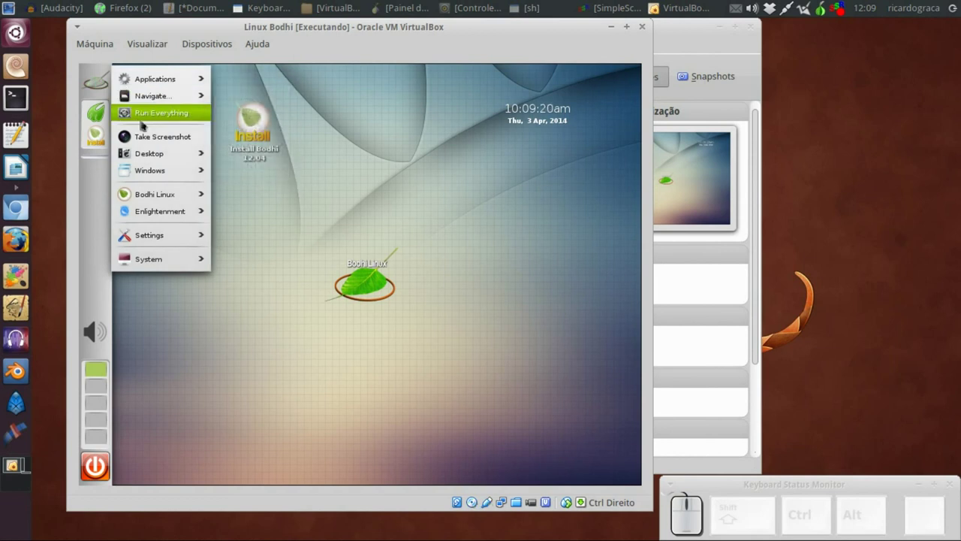
click(655, 5)
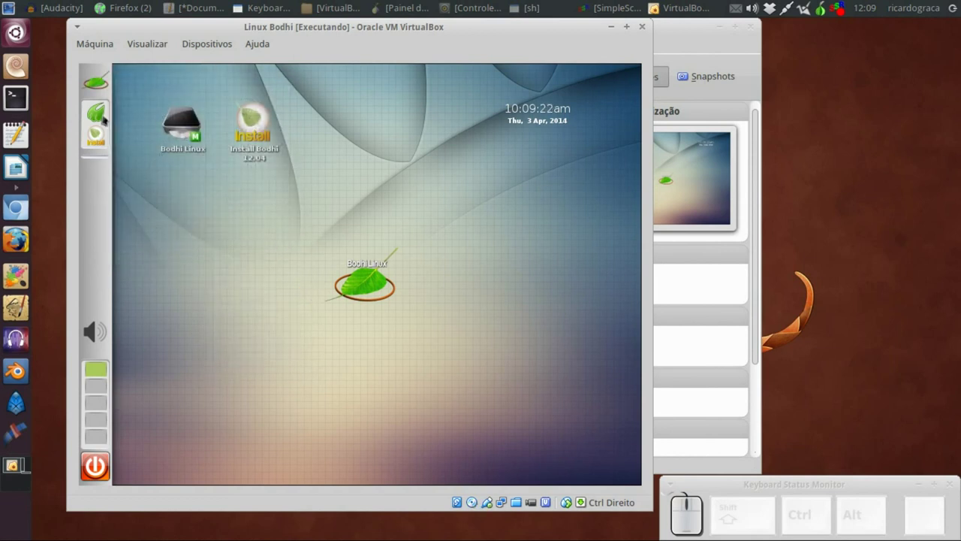
click(655, 5)
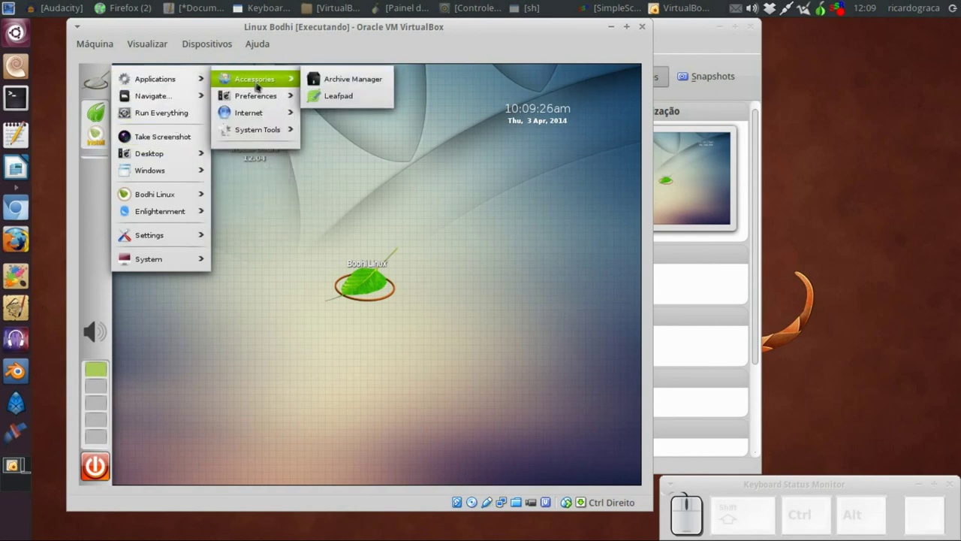
click(655, 5)
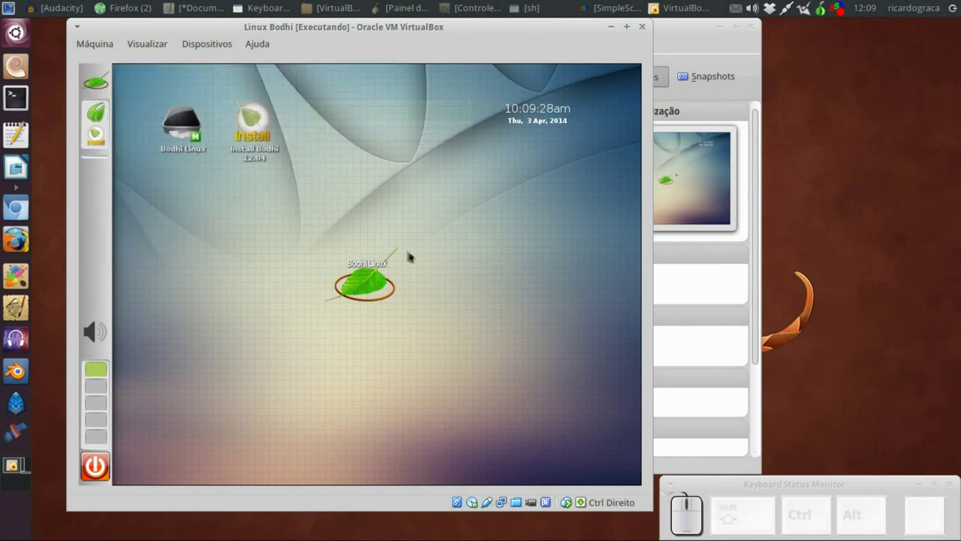